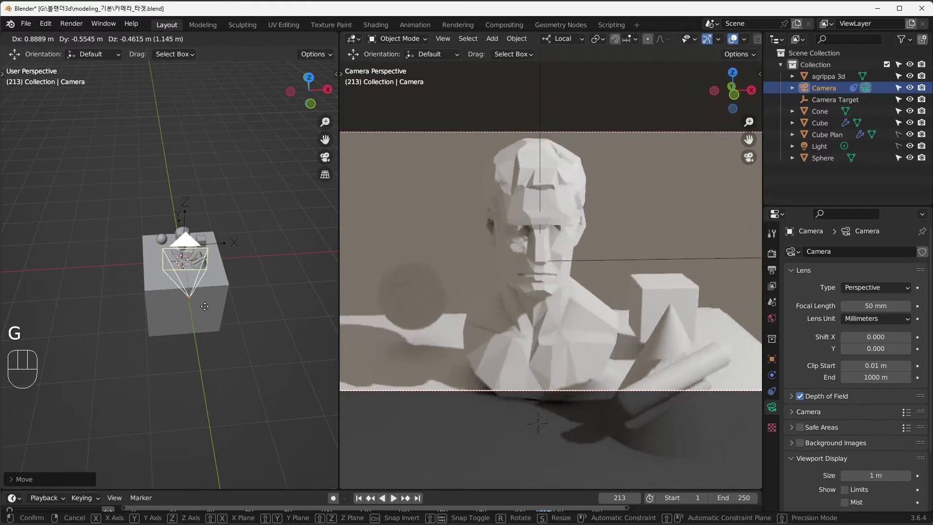
Step: Move the camera around the still life so the bust, cube and cone show from a new angle
left_click_drag(543, 225, 237, 343)
key("g")
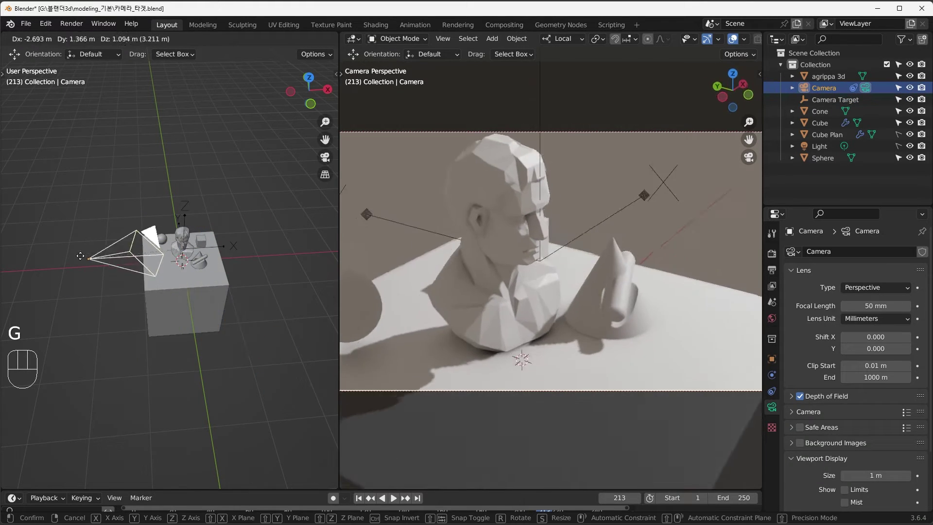
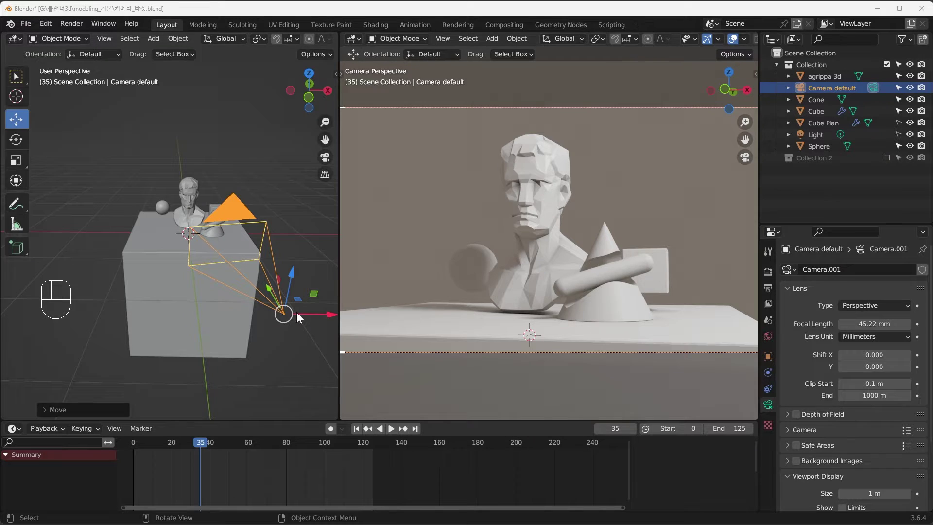
Step: Move the default camera closer to the bust and rotate it for a lower, angled view
key("g")
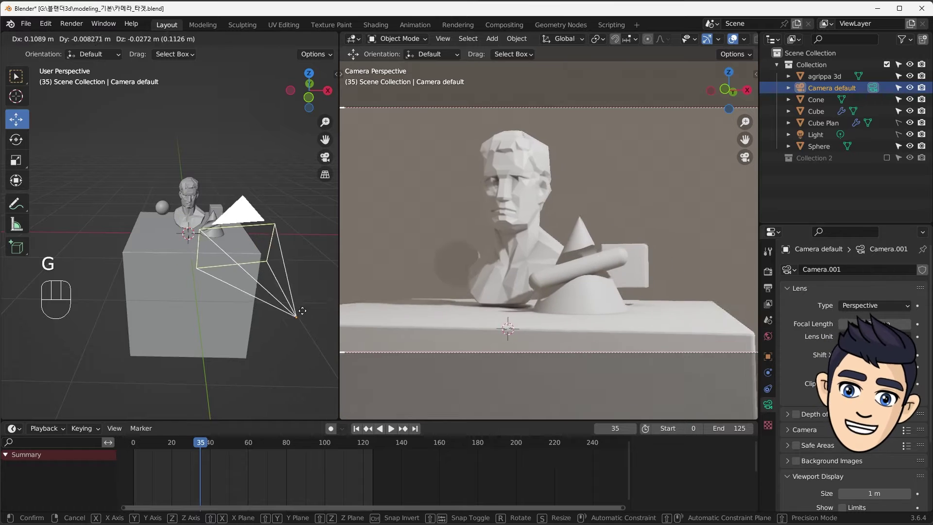
left_click_drag(303, 275, 303, 241)
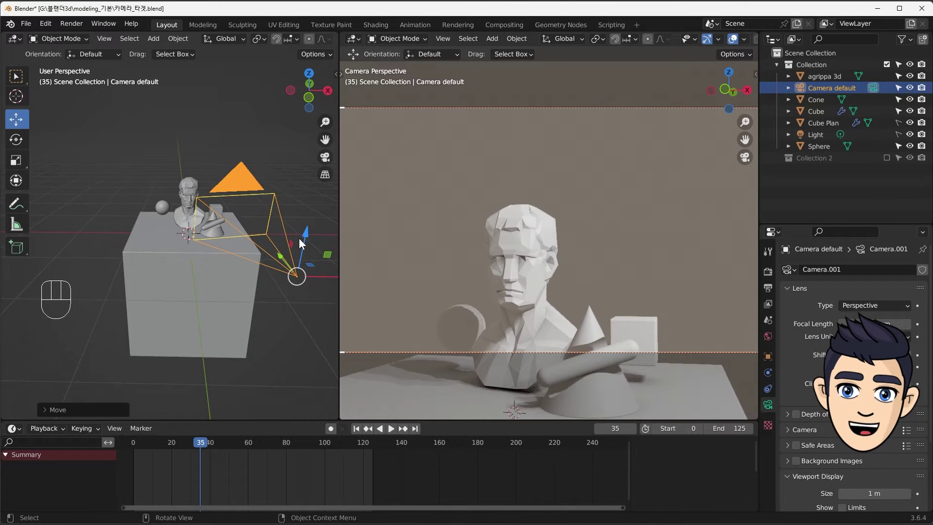
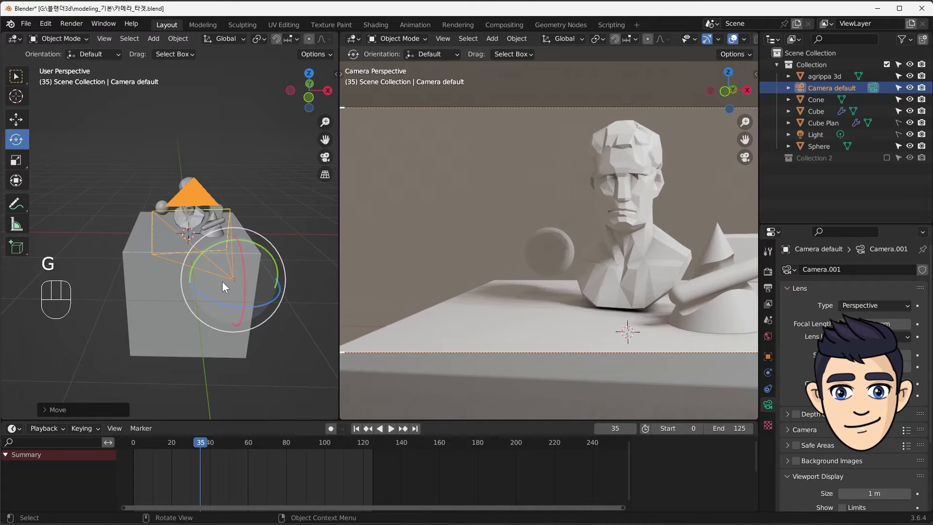
left_click(225, 304)
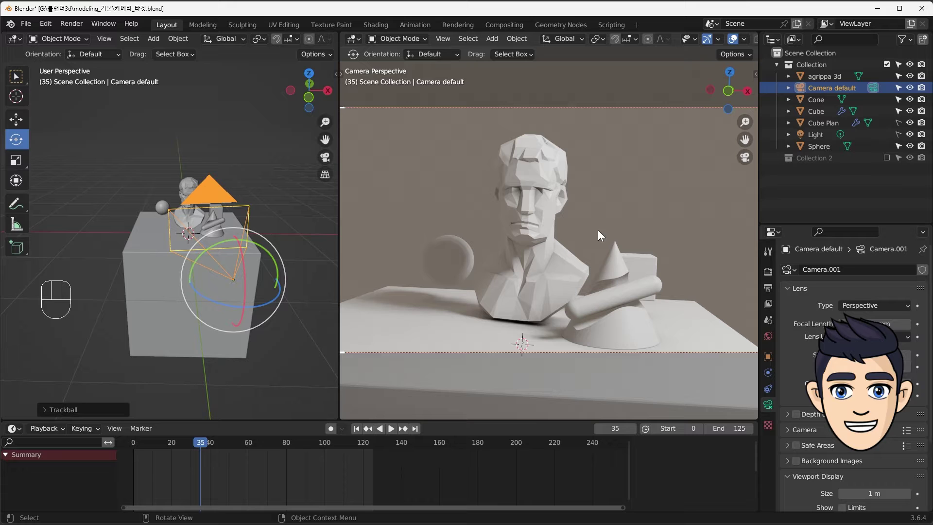
Step: Enable Camera to View in the View sidebar so the camera follows viewport navigation
key("n")
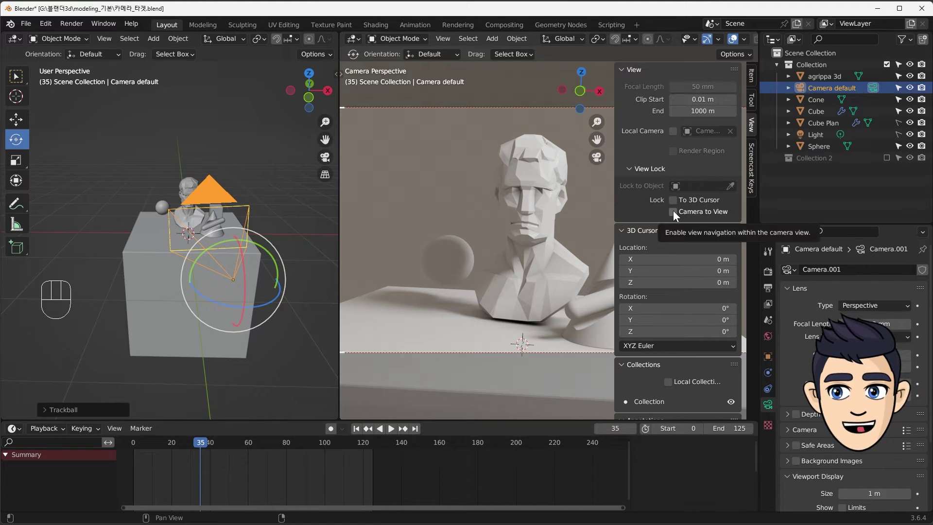
left_click(677, 213)
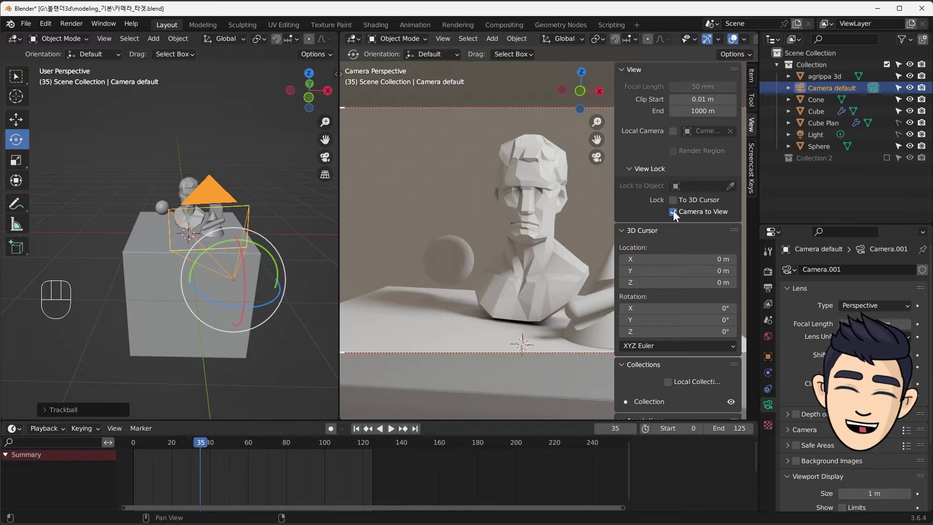
key("n")
left_click(591, 198)
Step: Swing the locked camera view around the bust, picking the bust and the Cone on the way
left_click_drag(559, 176, 550, 186)
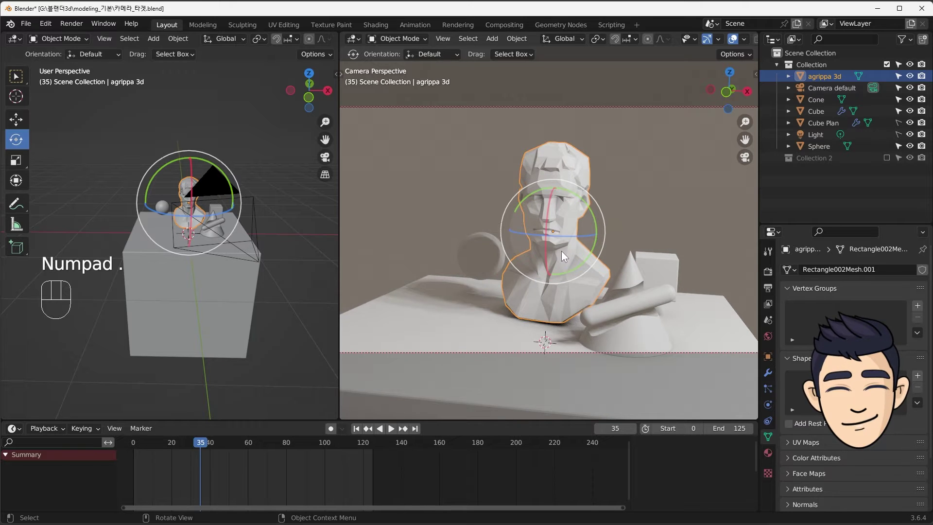
left_click_drag(570, 256, 672, 280)
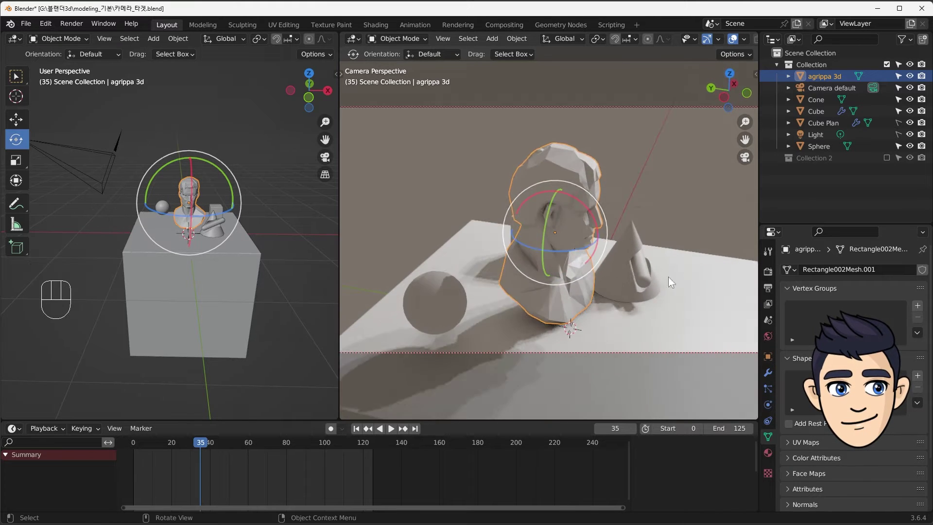
left_click_drag(568, 248, 501, 243)
left_click_drag(531, 243, 497, 281)
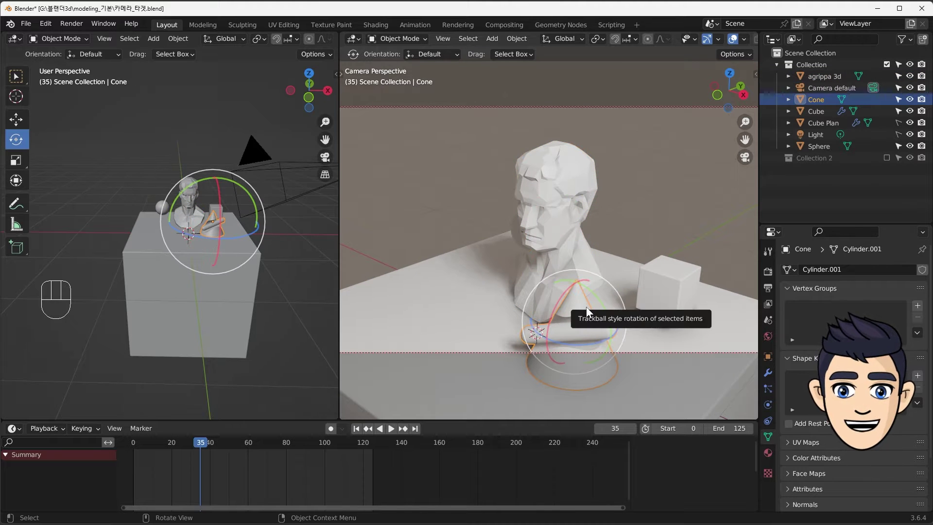
Step: Keep reframing the still-life shot through the camera, then pick Camera default
left_click_drag(582, 278, 581, 253)
left_click_drag(579, 251, 634, 261)
left_click_drag(633, 267, 626, 259)
left_click_drag(620, 251, 488, 170)
left_click_drag(488, 170, 528, 226)
left_click_drag(565, 258, 537, 247)
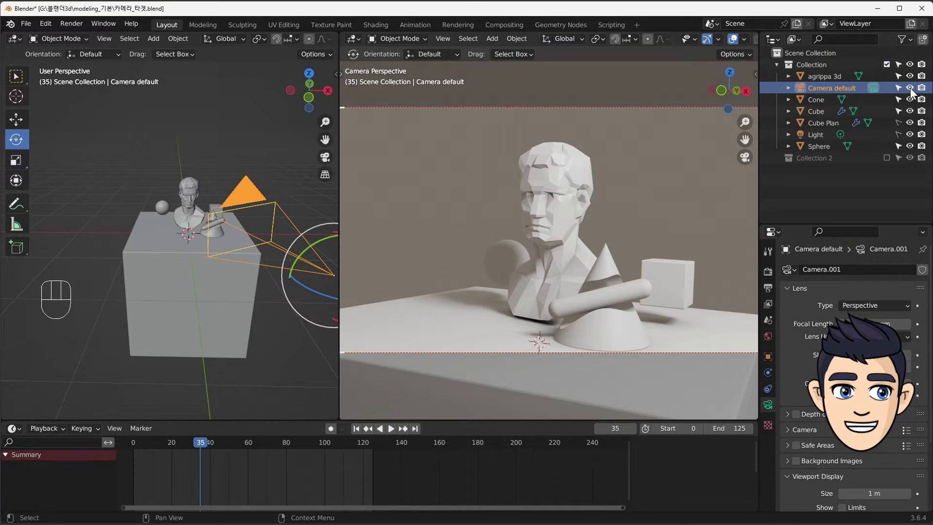
left_click(916, 91)
left_click_drag(891, 160, 316, 296)
left_click(593, 233)
left_click(558, 192)
Step: Move the new Camera beside Suzanne and orbit the view around her
key("g")
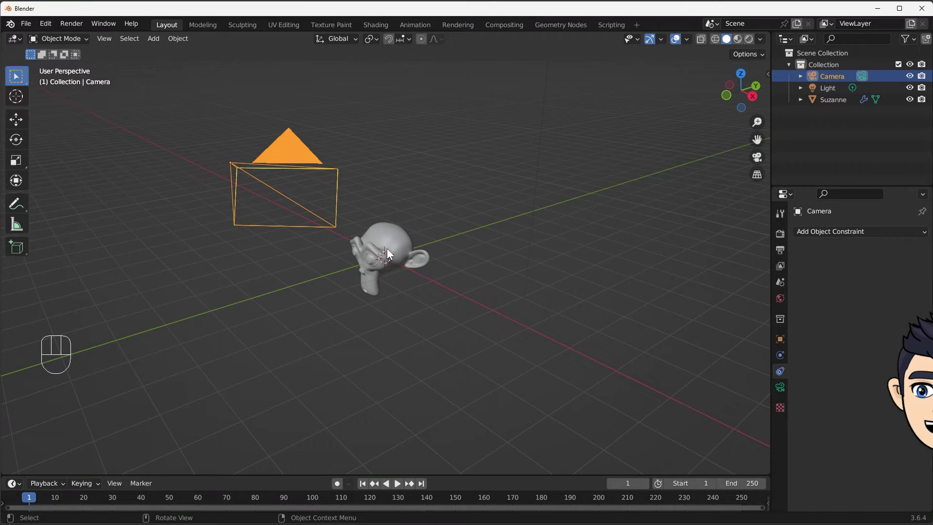
left_click_drag(387, 253, 382, 254)
key("n")
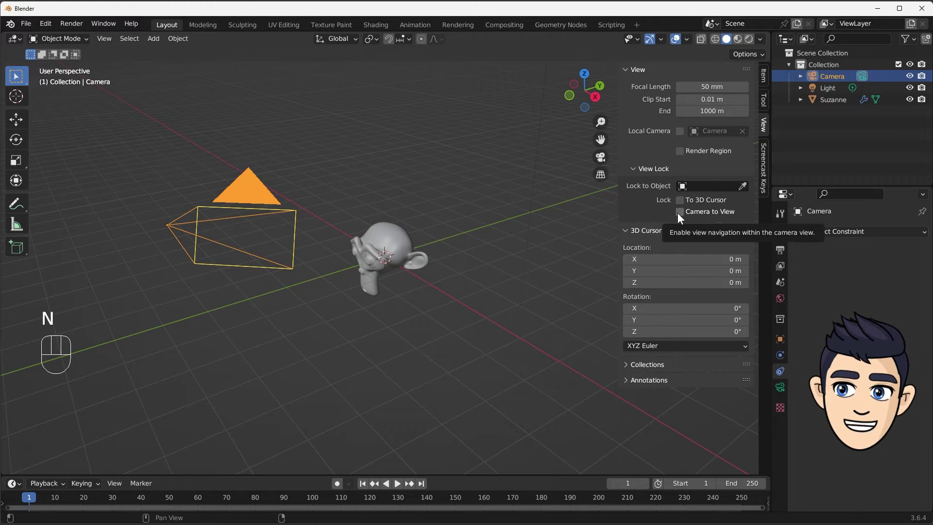
key("n")
Step: Deselect the camera and bring up the Add menu for choosing an empty type
left_click(588, 251)
left_click(419, 191)
key("shift+a")
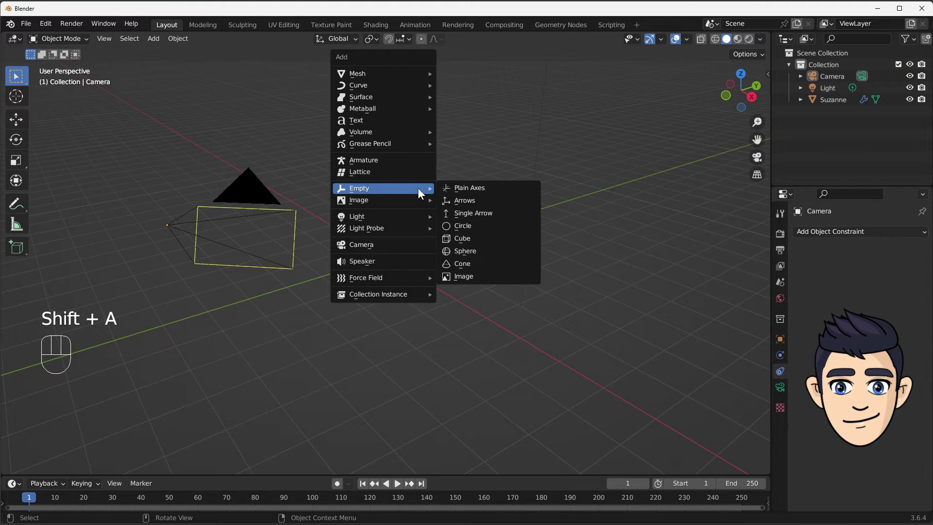
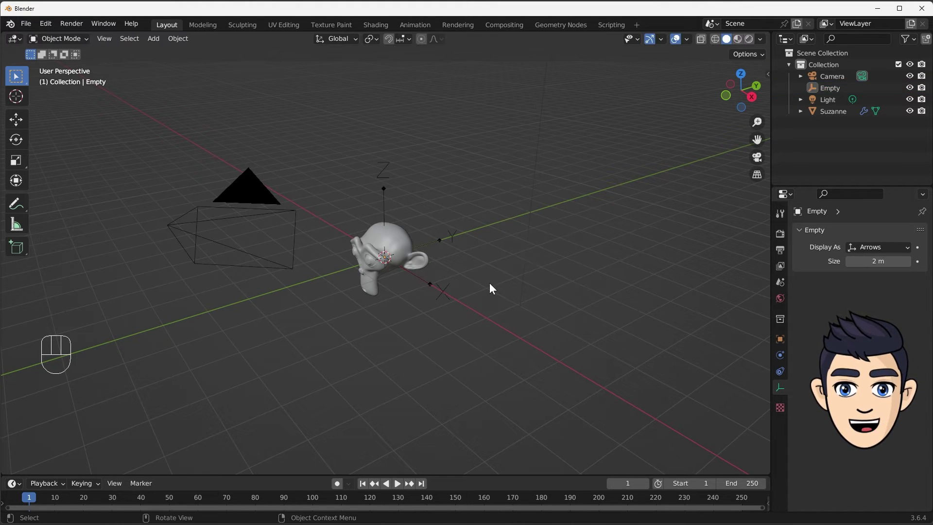
Step: Reselect the Camera after adding the arrows empty at Suzanne's centre
left_click(297, 228)
Step: Add a Track To constraint to the camera and pick the empty as its target
key("g")
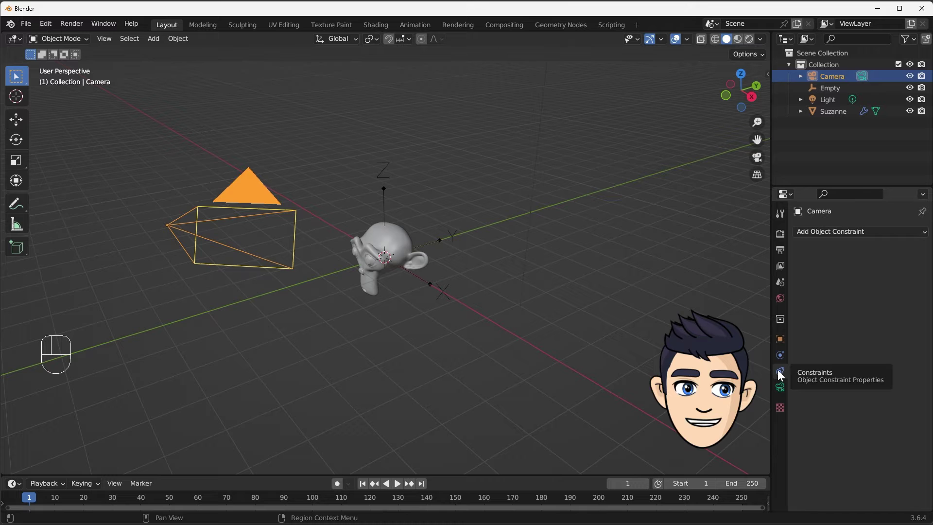
left_click_drag(856, 236, 818, 314)
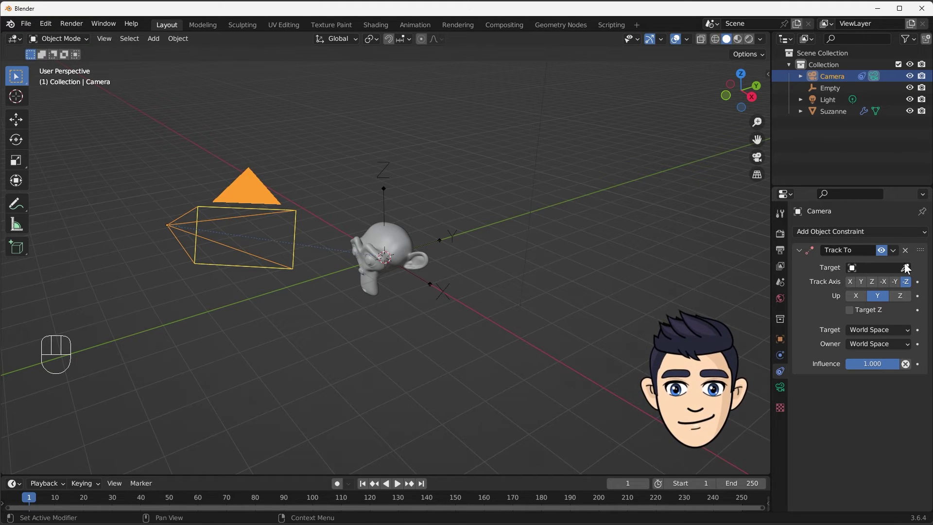
left_click(908, 271)
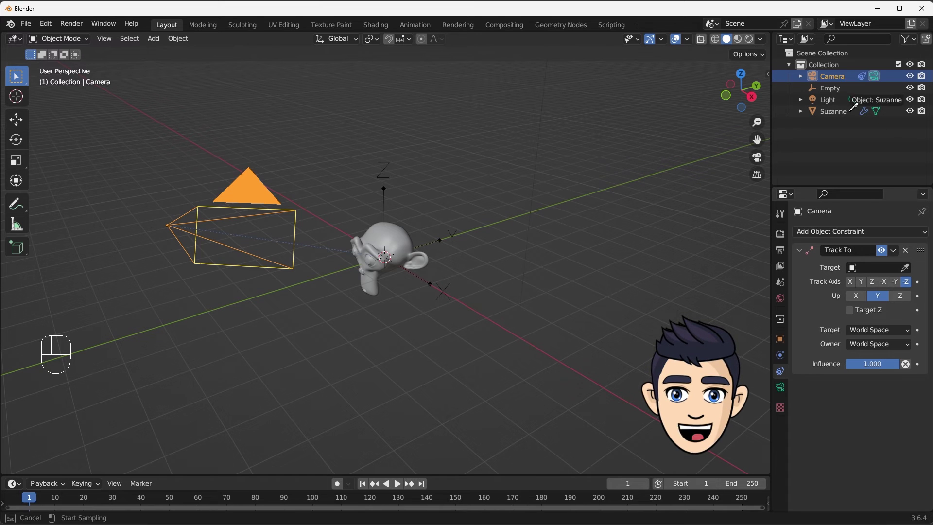
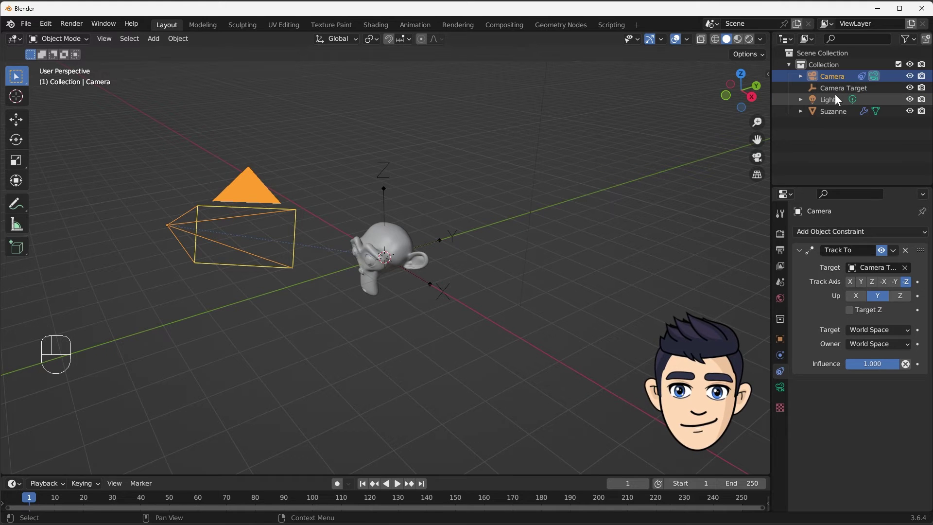
Step: Move the camera to the other side of Suzanne, its Track To keeping her framed
left_click_drag(285, 213, 324, 260)
key("g")
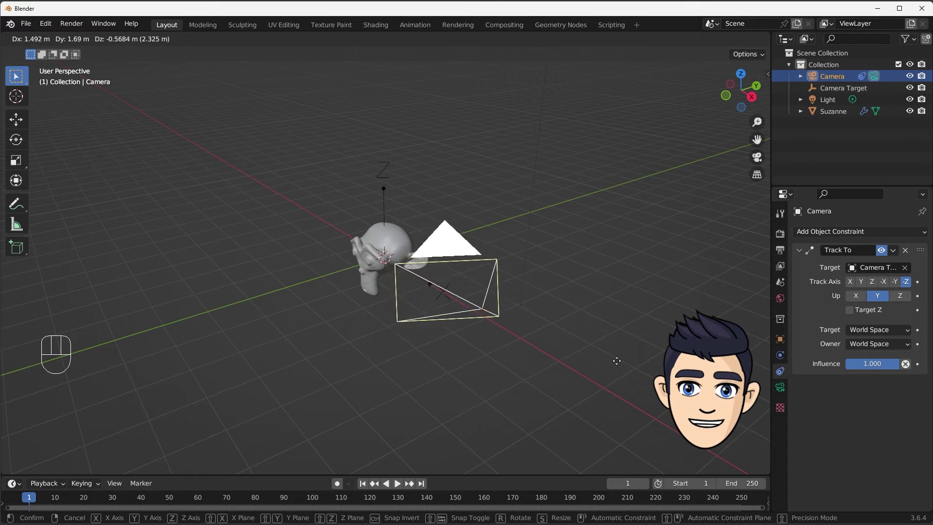
left_click_drag(389, 196, 432, 224)
key("g")
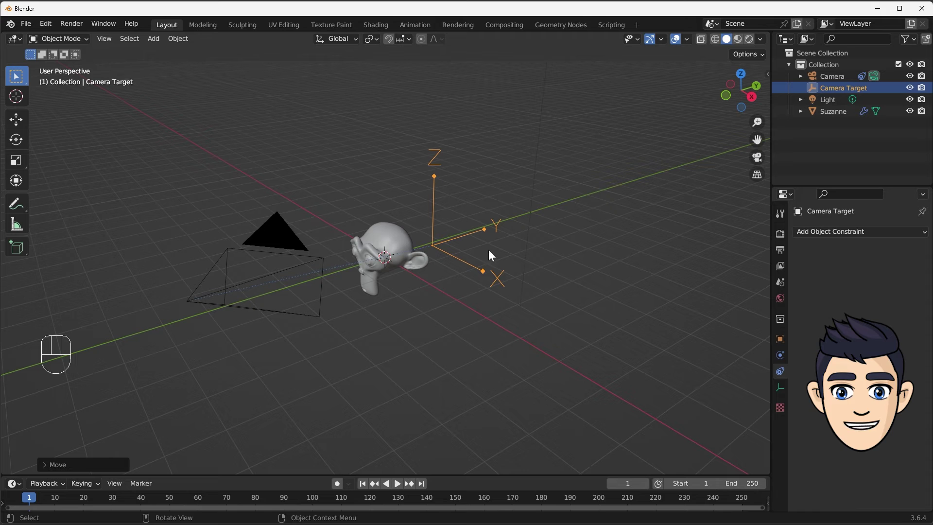
Step: Select Camera Target, look through the camera and split the viewport into four views
left_click(758, 161)
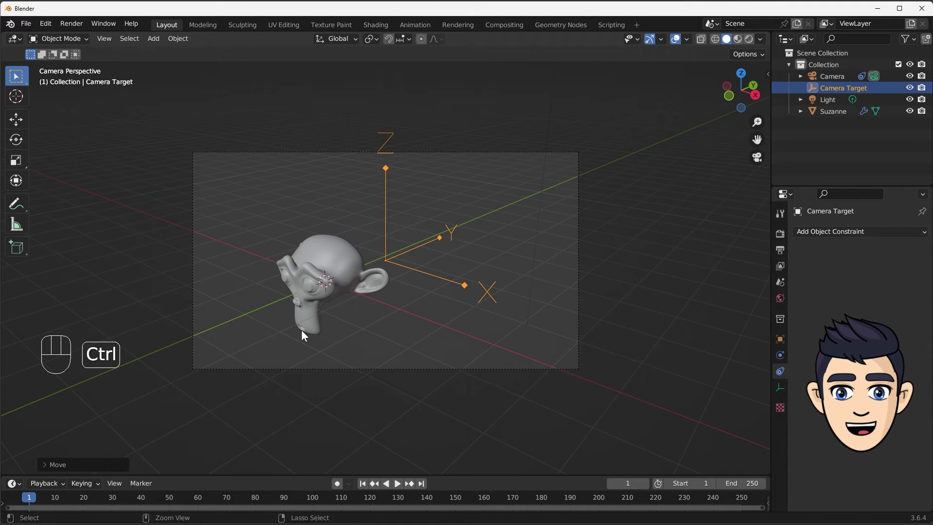
left_click_drag(320, 259, 326, 241)
key("g")
left_click_drag(210, 132, 198, 378)
key("g")
key("g")
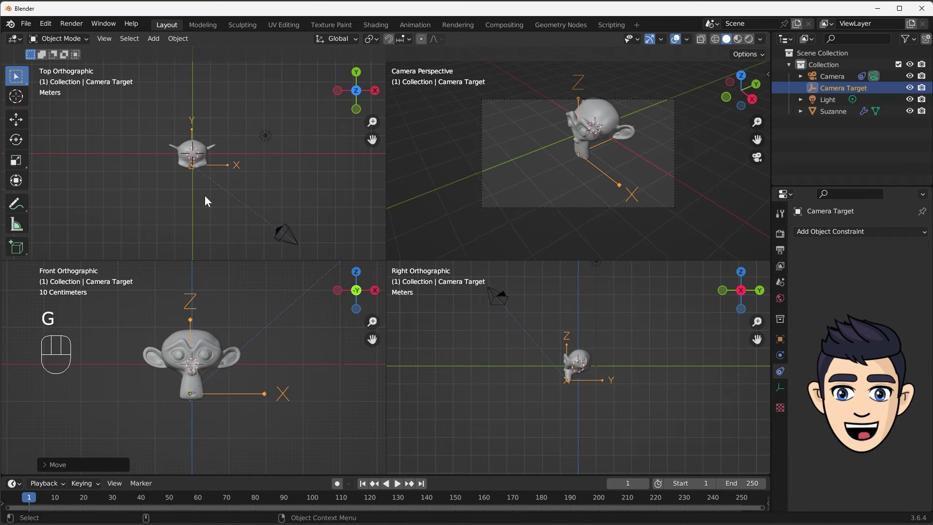
Step: In quad view, move the camera close to Suzanne's head and zoom the views in
key("g")
left_click(506, 290)
key("g")
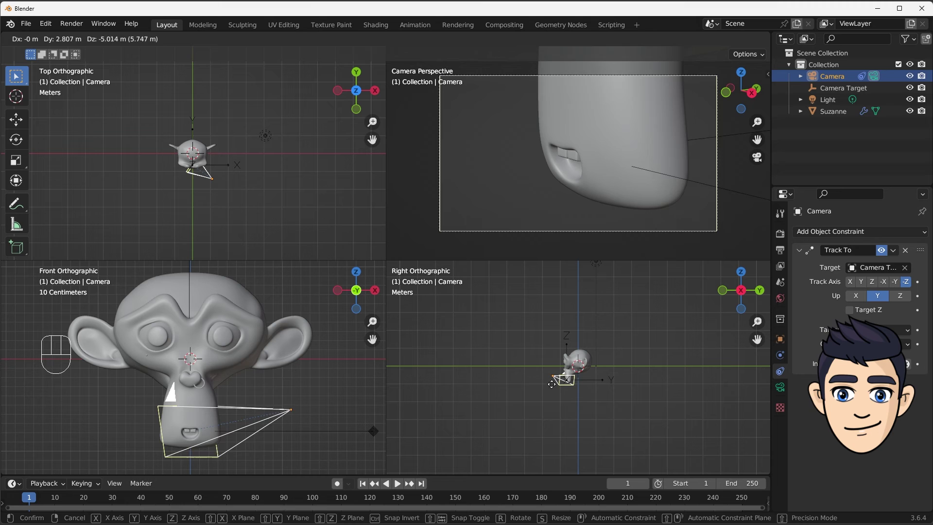
left_click_drag(840, 94, 200, 410)
key("g")
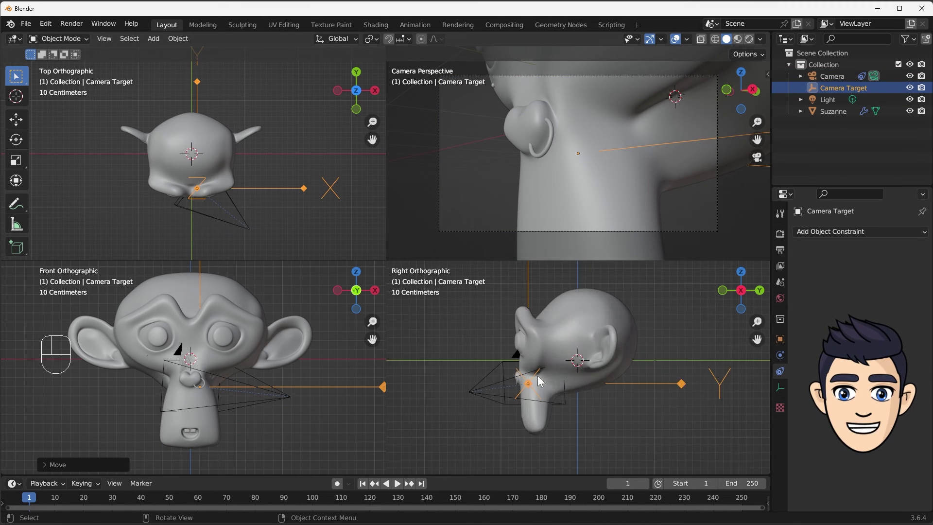
key("g")
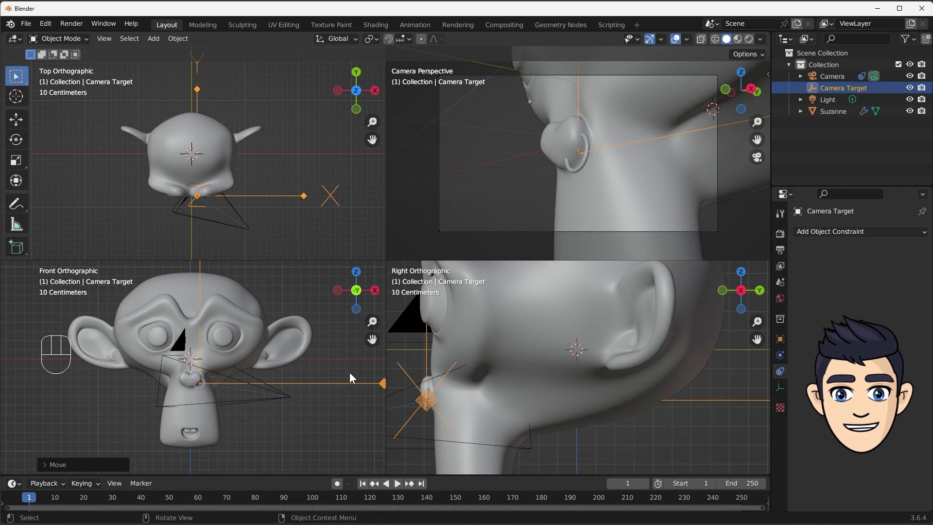
Step: Nudge the camera again, then move Camera Target so the shot frames Suzanne's face
key("g")
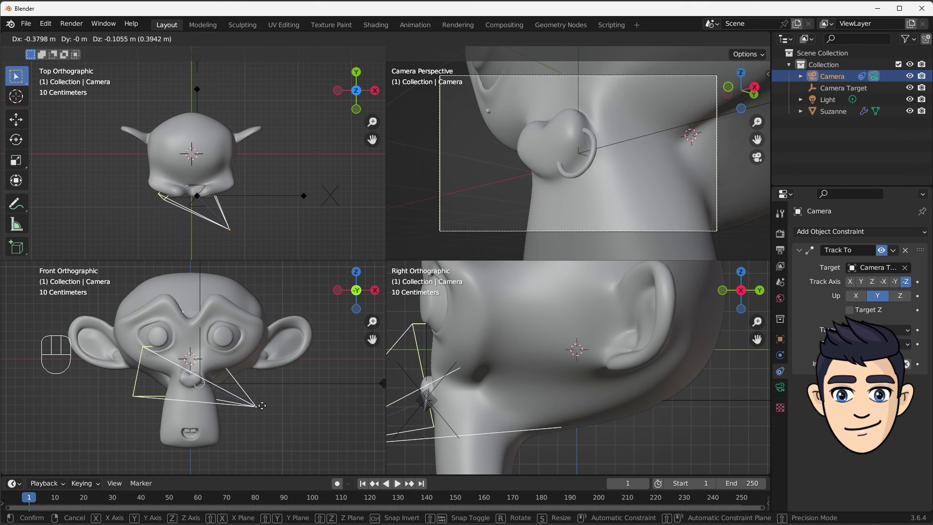
left_click(845, 94)
key("g")
left_click_drag(197, 188, 237, 135)
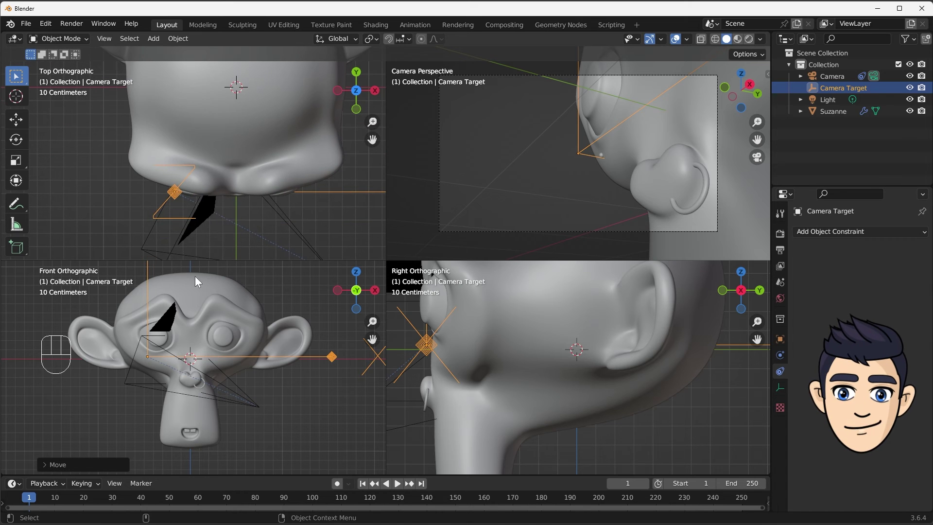
key("g")
key("g")
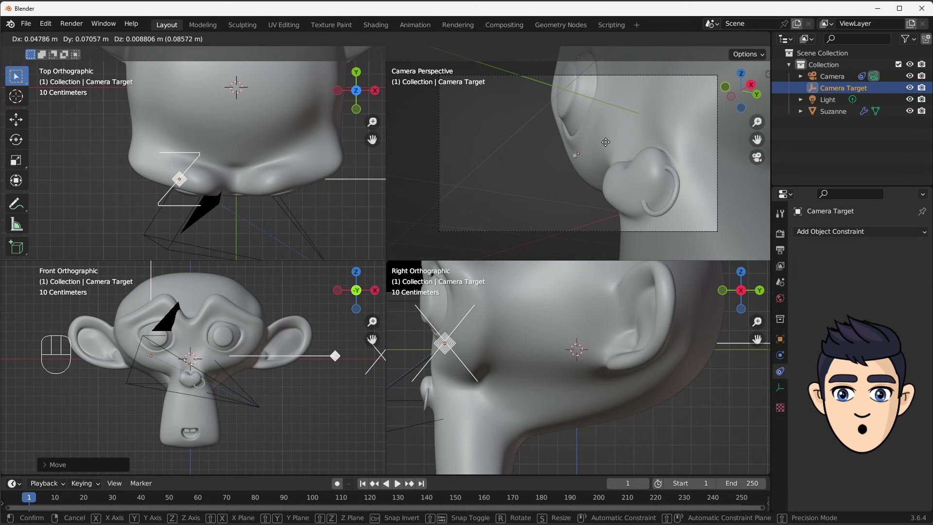